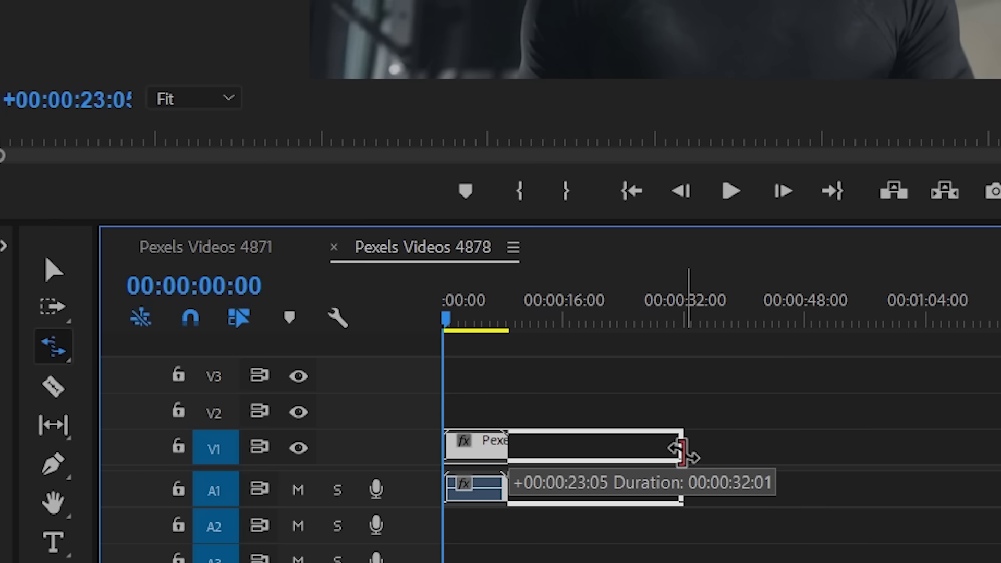
- Rate-stretch the gym clip out to 32 seconds and preview the slowed playback
left_click(253, 343)
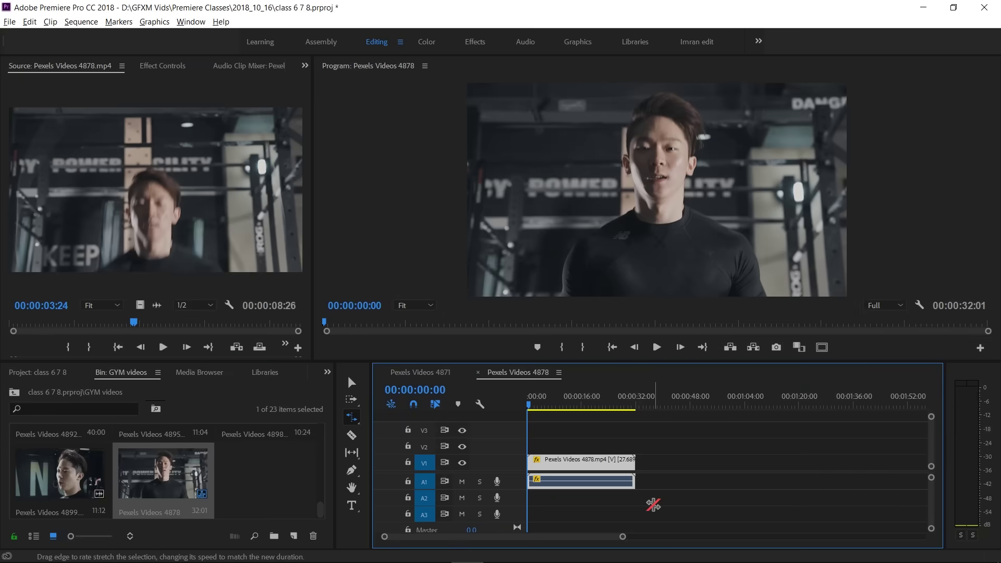
key("space")
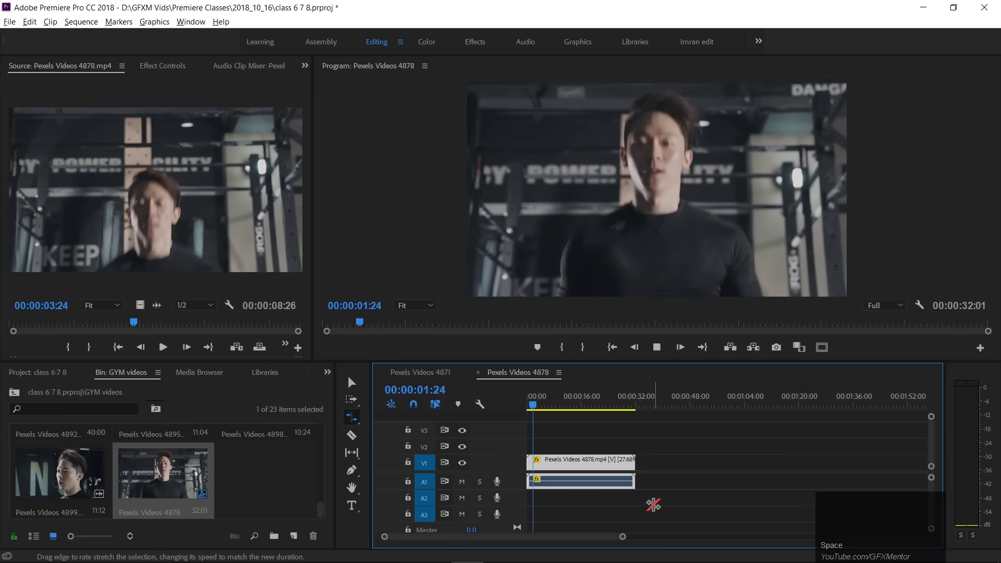
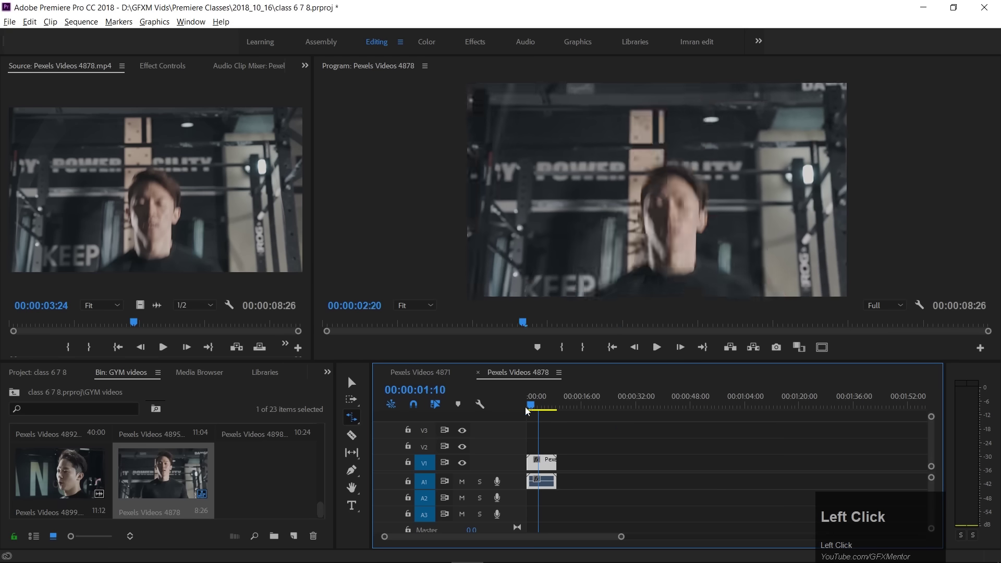
- Shorten the gym clip to 4:13 at 200% speed and preview the faster version
key("space")
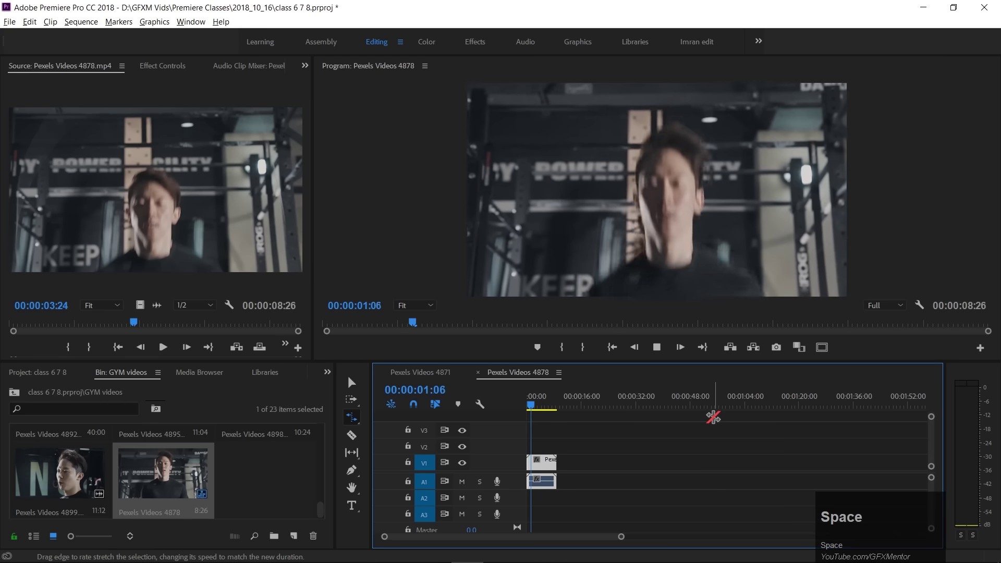
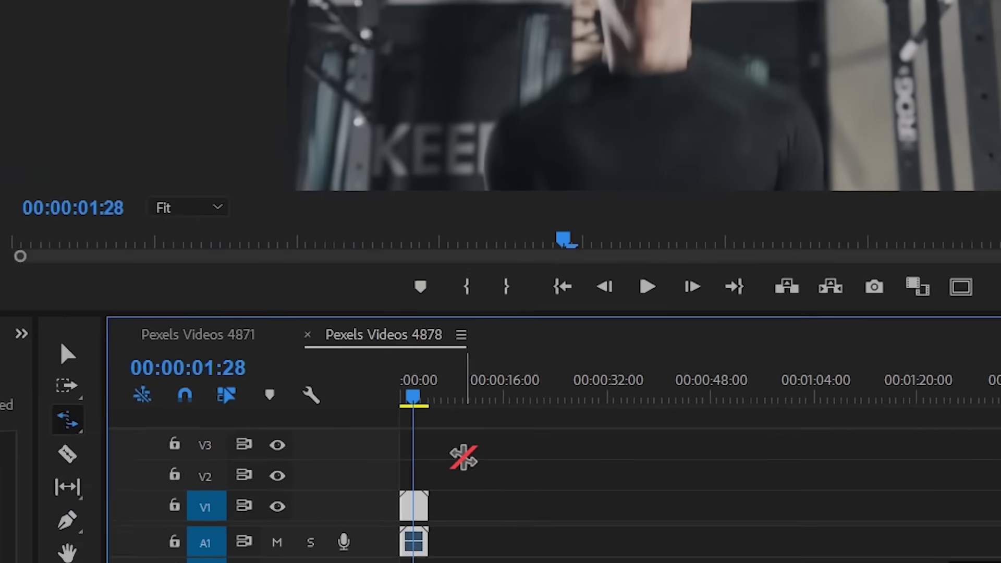
double_click(541, 415)
key("space")
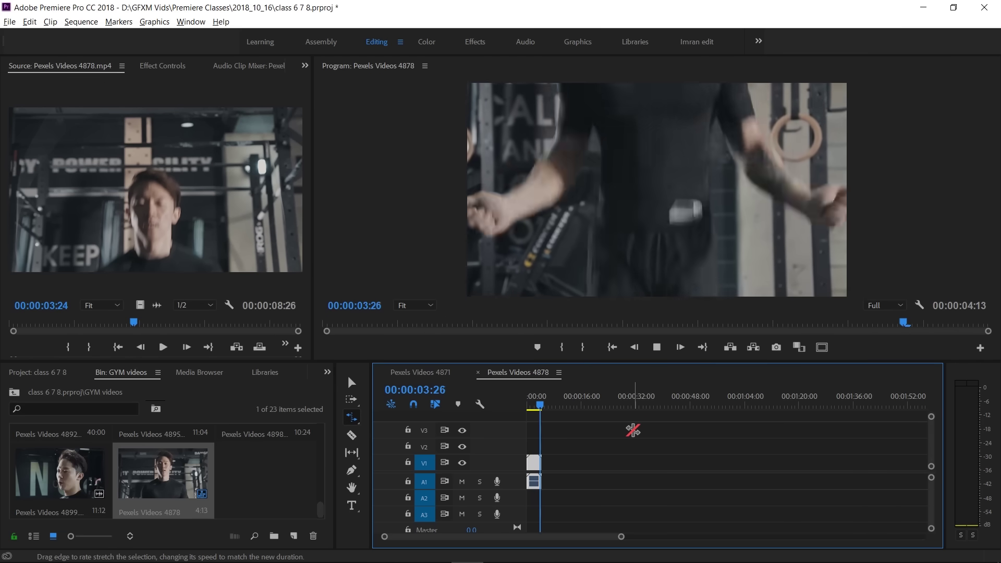
key("space")
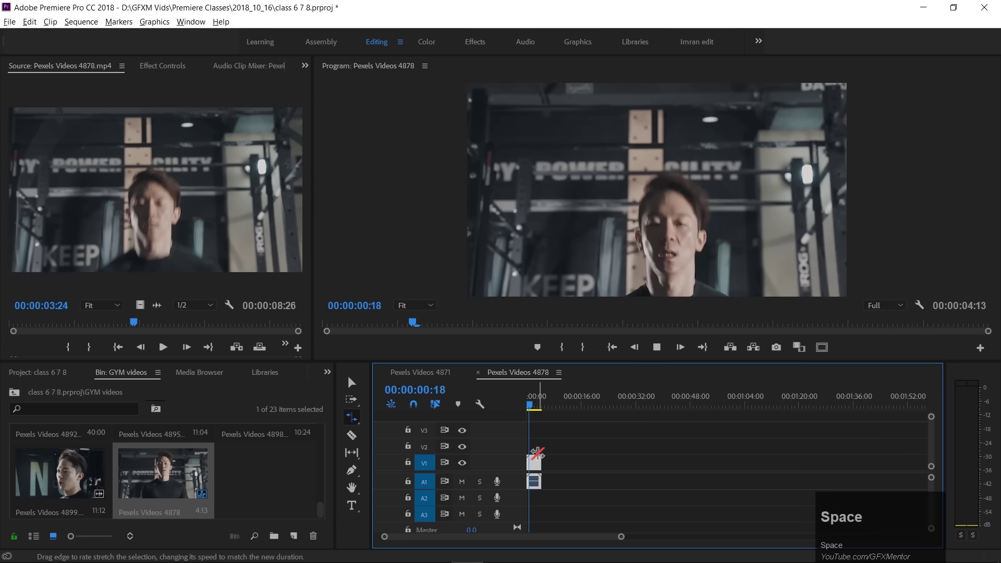
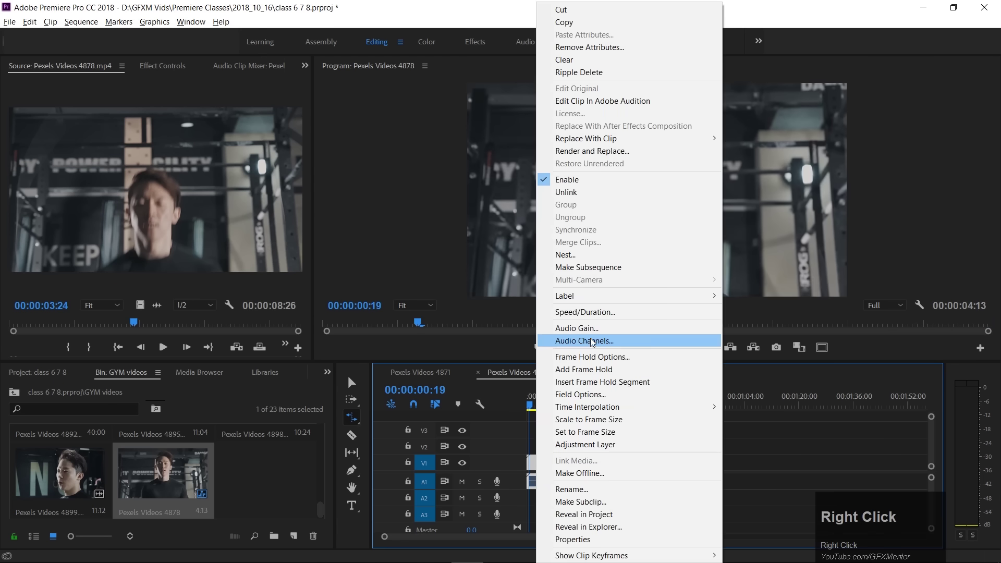
- Set the gym clip to 50% in Speed/Duration so it runs 17:22
left_click(595, 321)
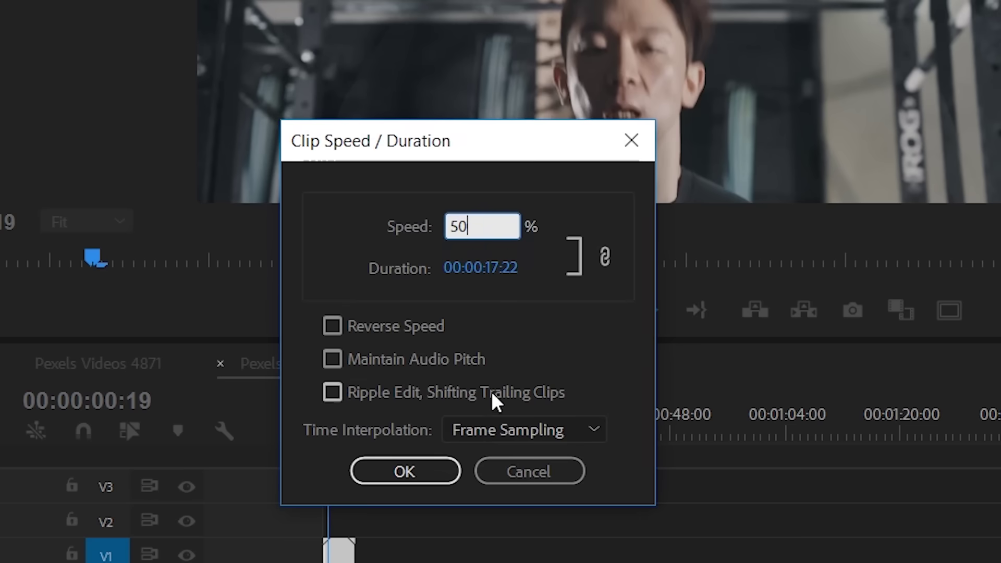
left_click(75, 357)
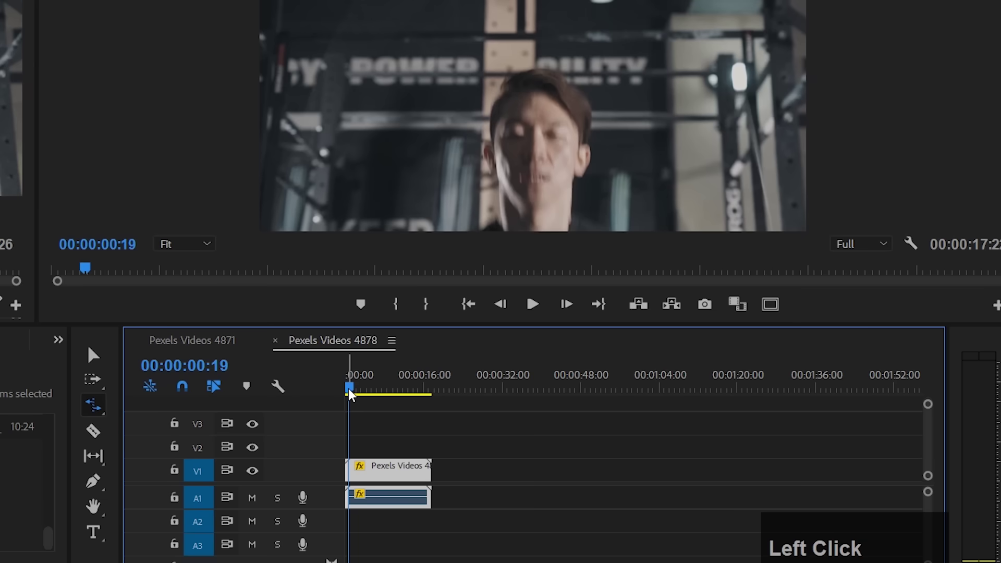
- Play and stop the half-speed gym clip, then show and dismiss its clip options
key("space")
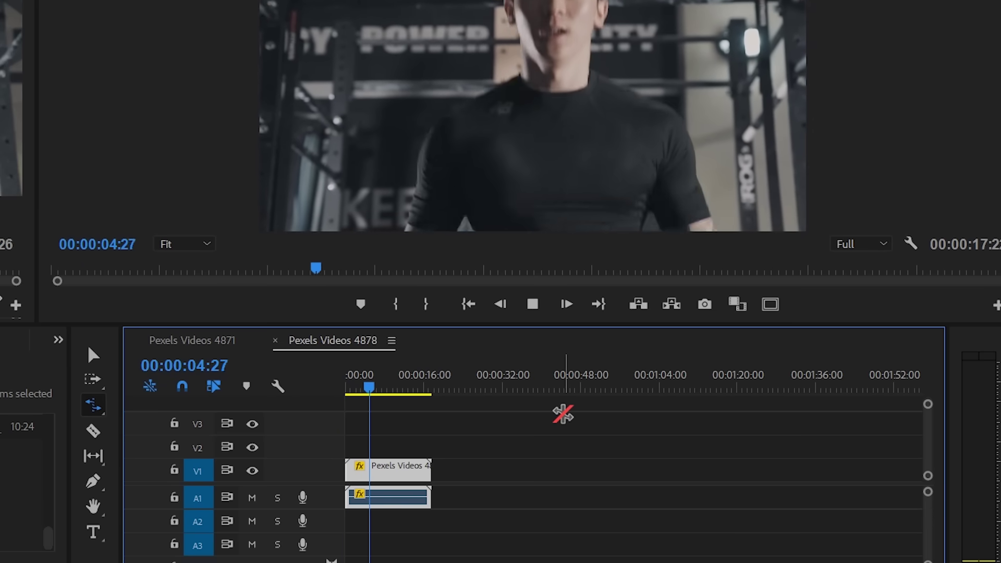
key("space")
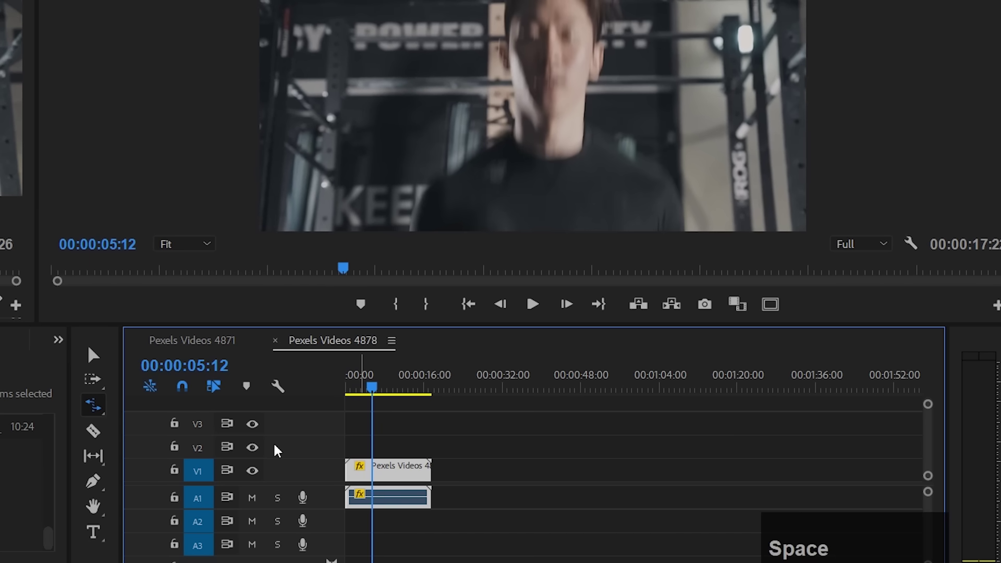
right_click(94, 353)
left_click(94, 353)
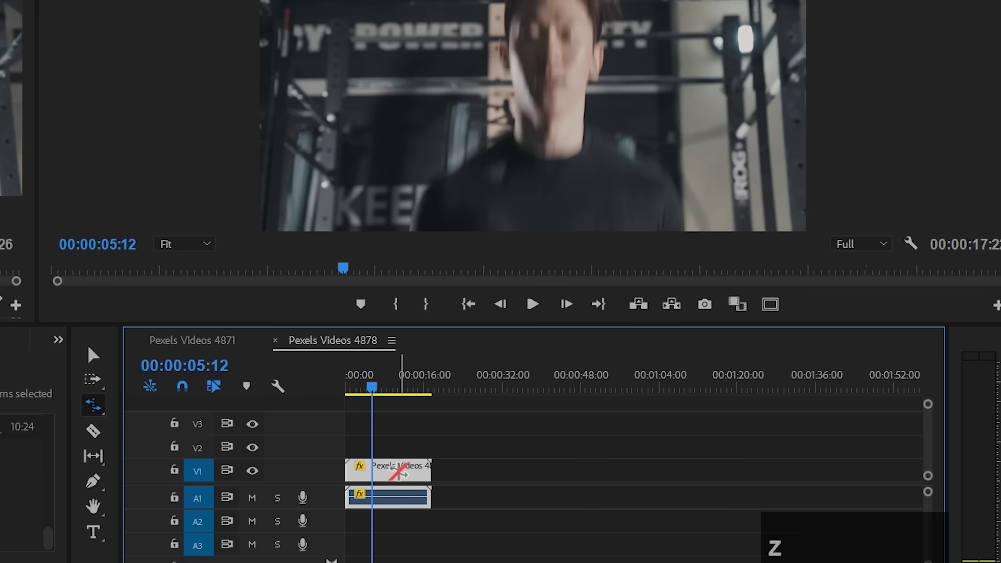
- Load the rope-climbing clip Pexels Videos 4880 from the GYM bin into the Source Monitor
right_click(93, 353)
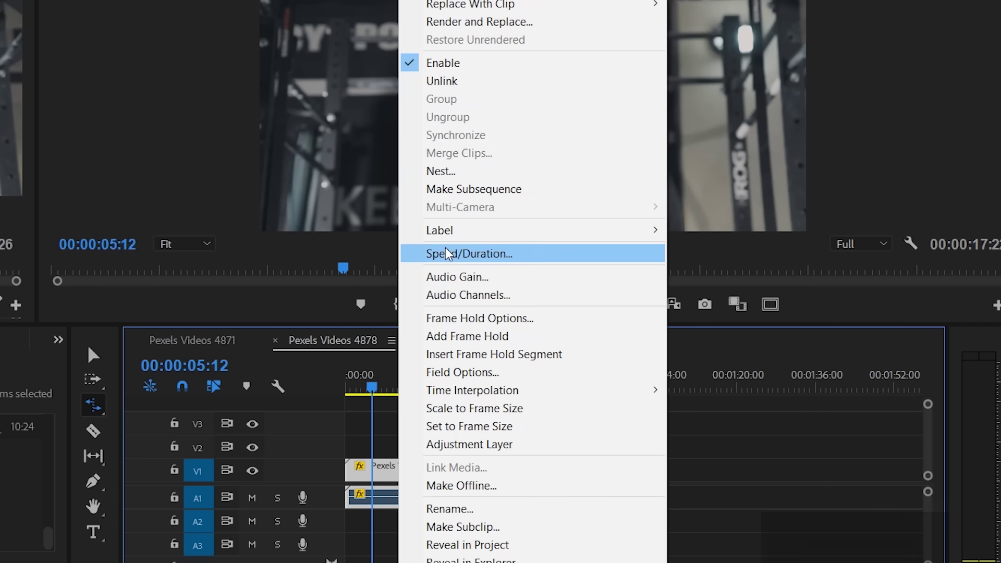
left_click(94, 353)
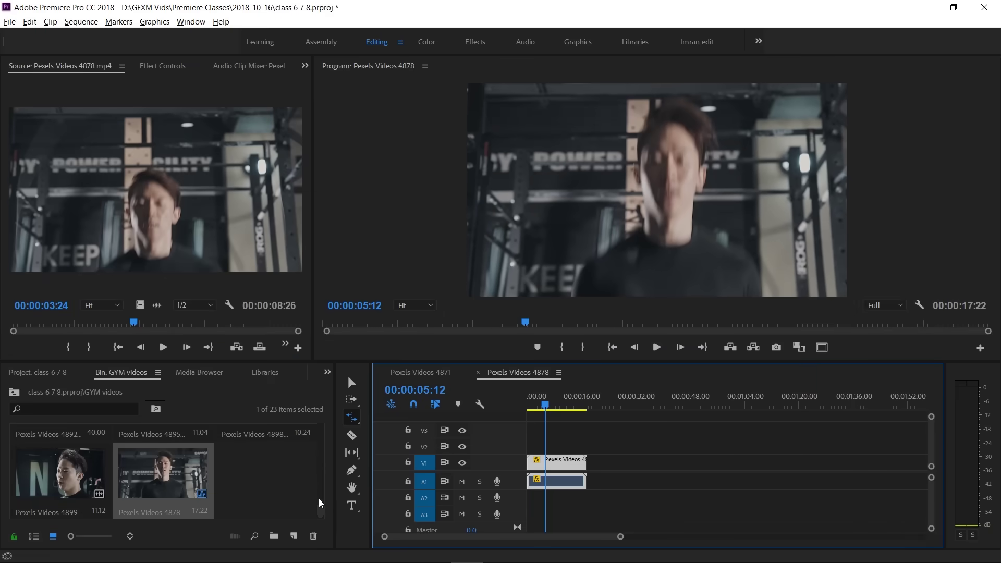
left_click_drag(324, 514, 60, 482)
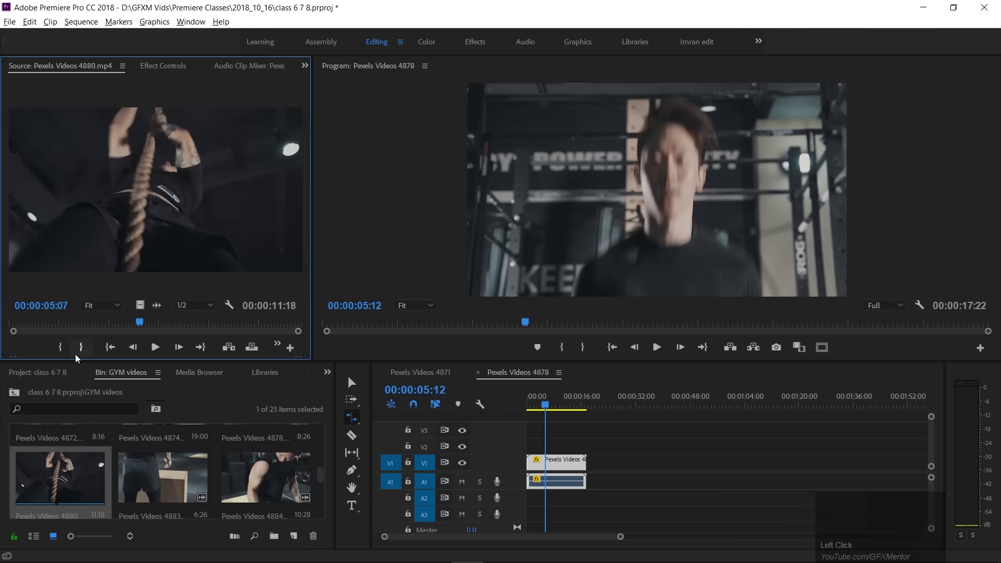
- Preview the rope clip, delete the gym clip and move the rope clip to 00:00
left_click(157, 354)
key("space")
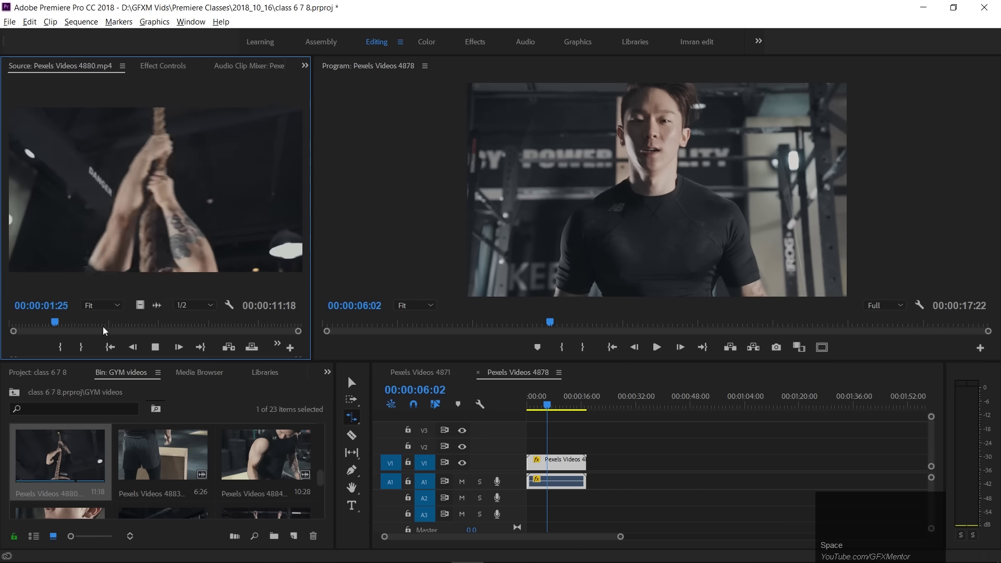
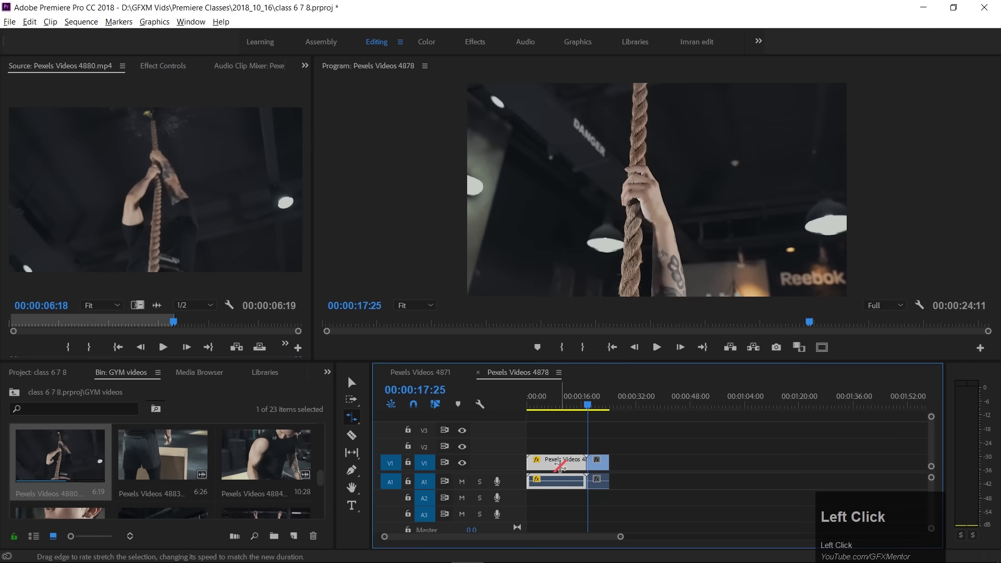
key("Delete")
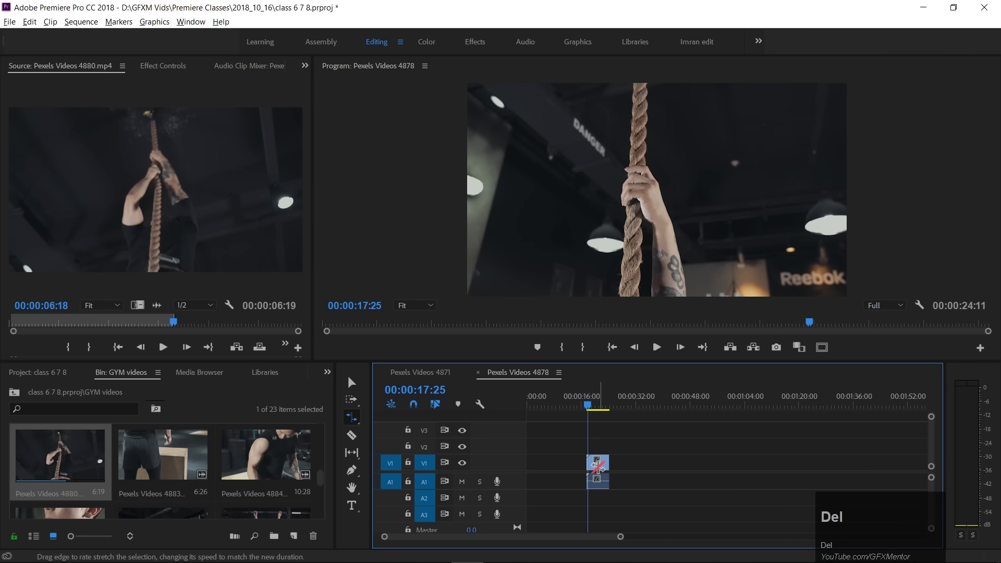
left_click_drag(360, 386, 657, 420)
key("space")
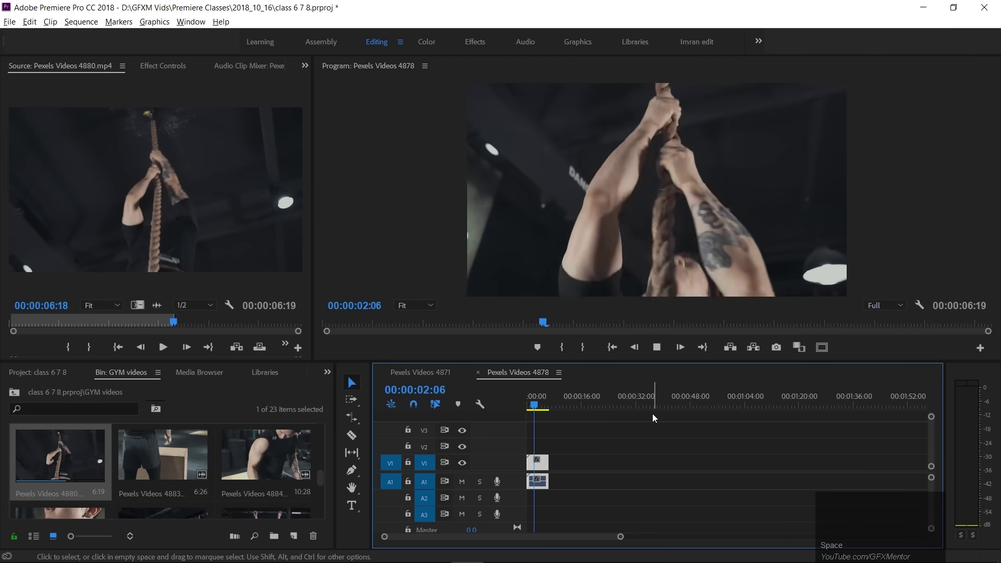
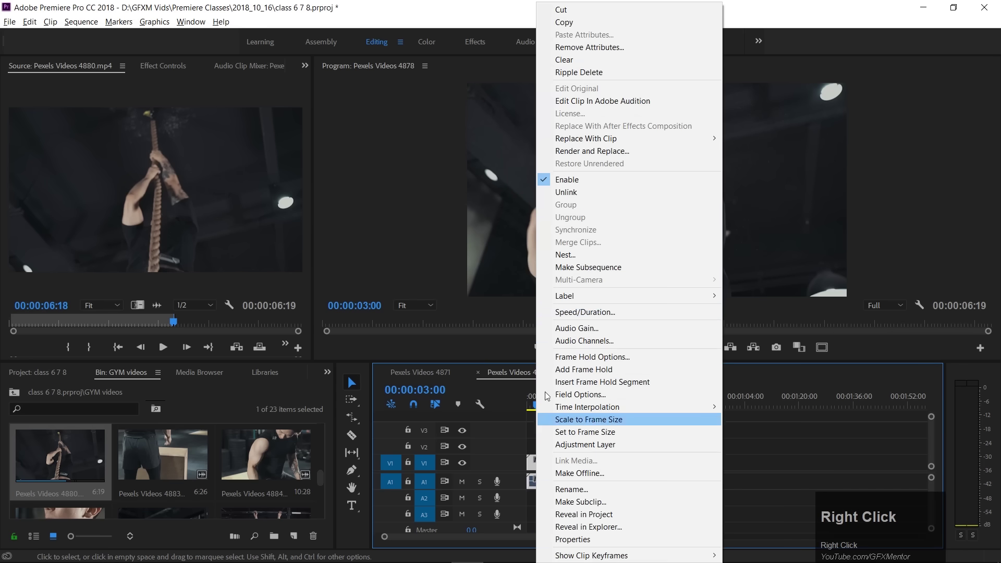
- Select the rope-climbing clip on the timeline and play it back briefly
left_click(556, 316)
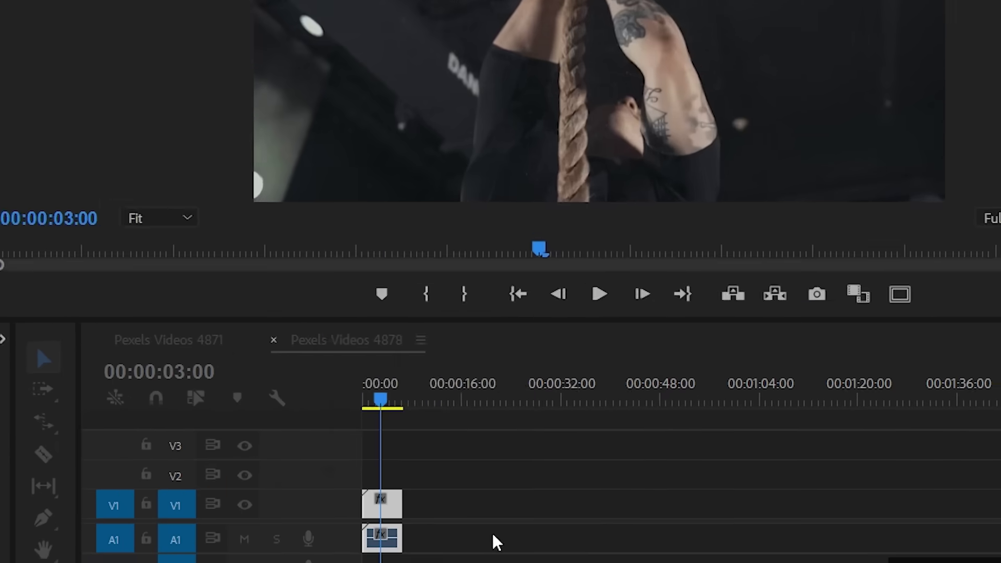
double_click(521, 459)
key("space")
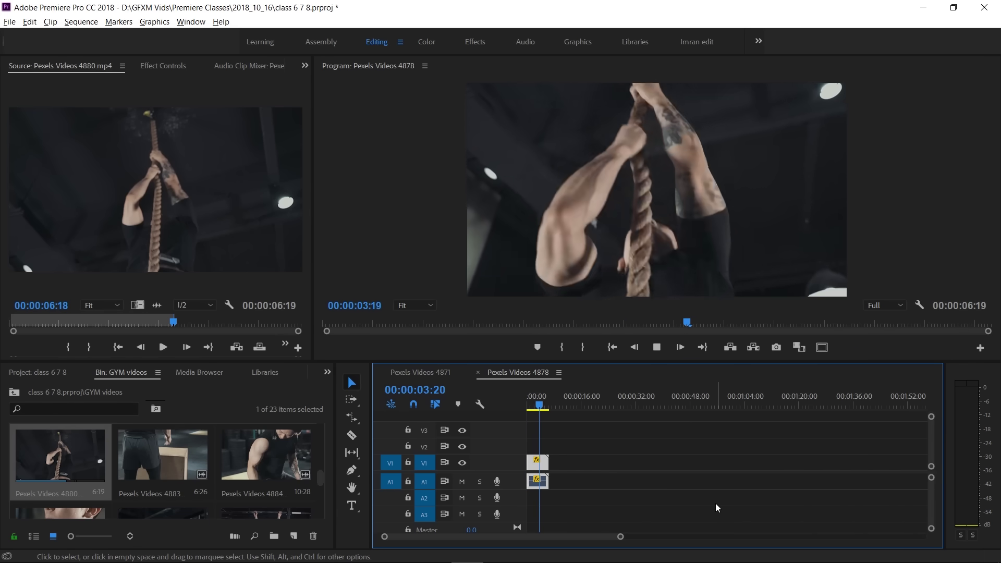
key("space")
- Set the rope clip to 50% in Speed/Duration for a 13:08 length and preview it
right_click(542, 470)
left_click_drag(583, 315, 554, 314)
type("50")
left_click(578, 432)
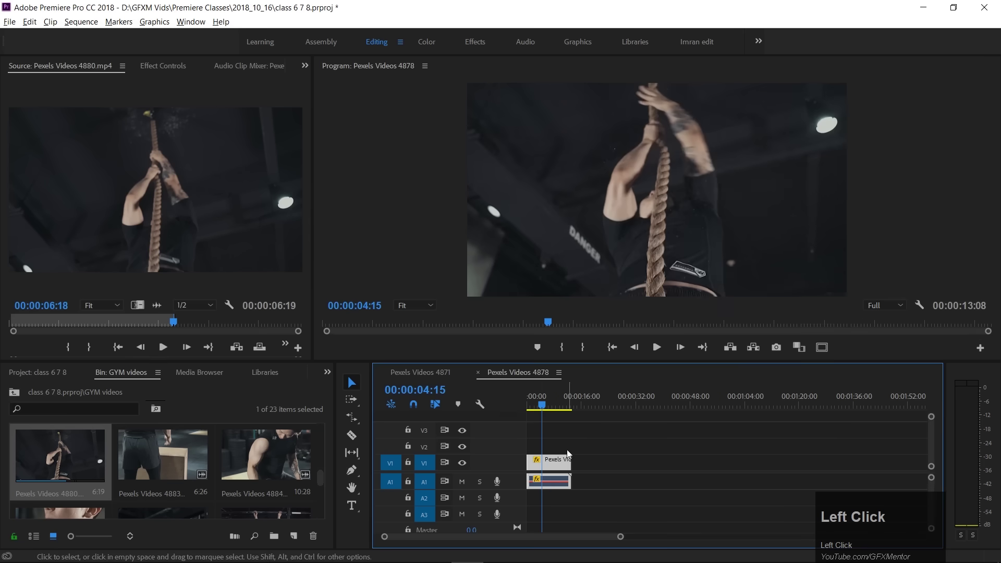
key("space")
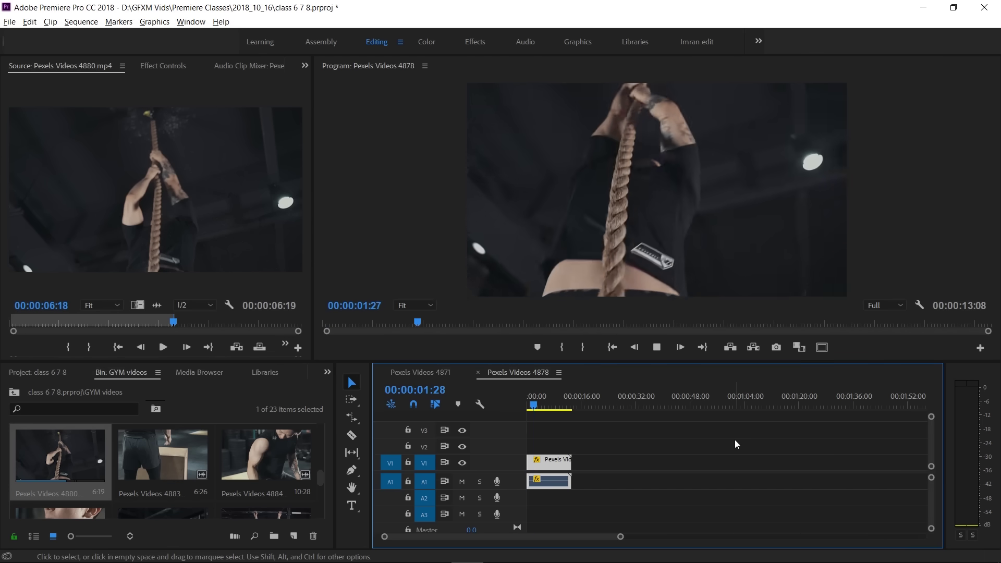